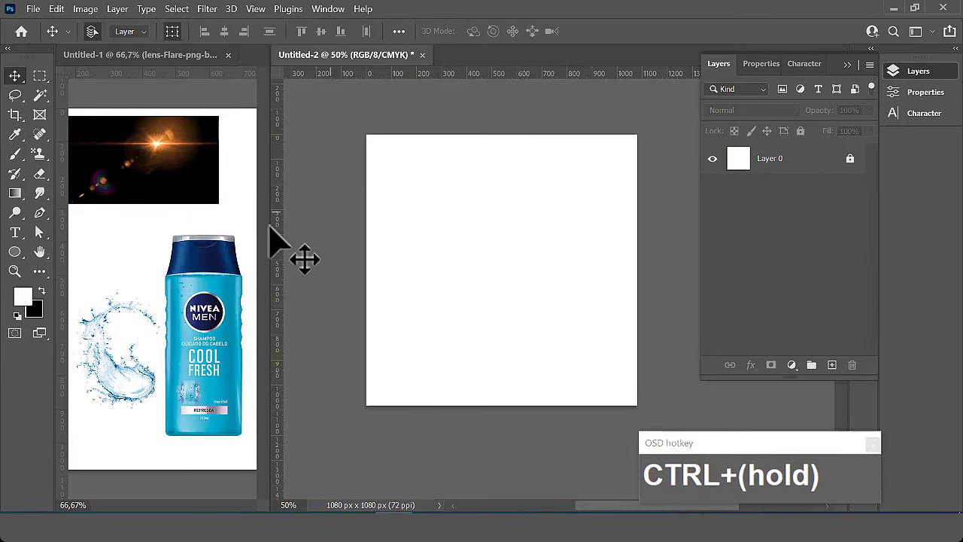
# Step: Choose a teal-blue foreground colour sampled from the shampoo bottle
pyautogui.moveTo(31, 312); pyautogui.dragTo(756, 173)
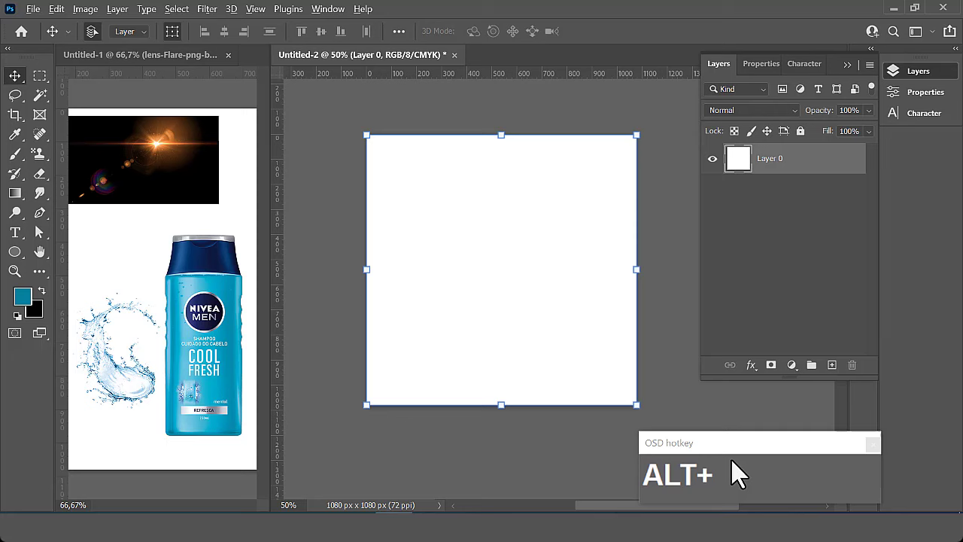
# Step: Fill the canvas with teal, bring the bottle layer in from Untitled-1 and centre it
pyautogui.press('BackSpace')
pyautogui.click(810, 146)
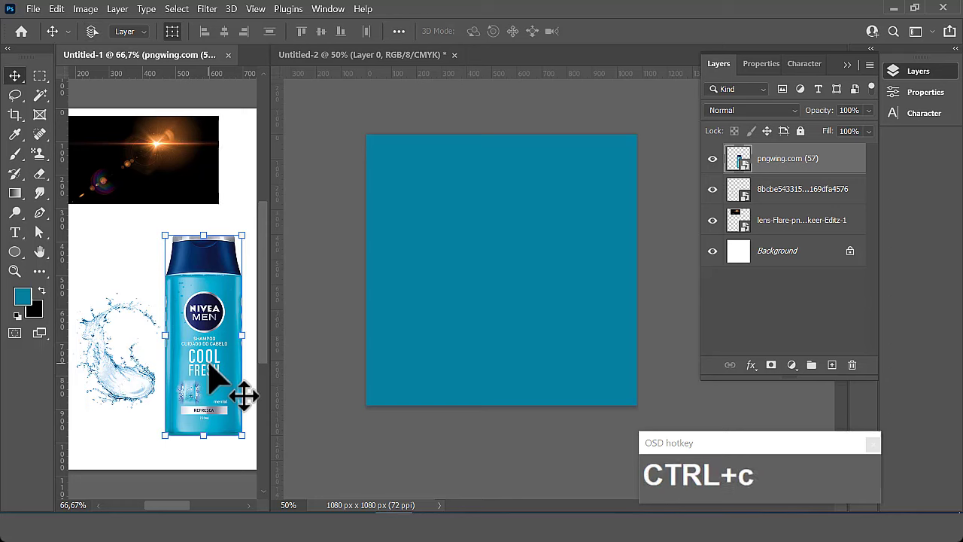
pyautogui.click(513, 290)
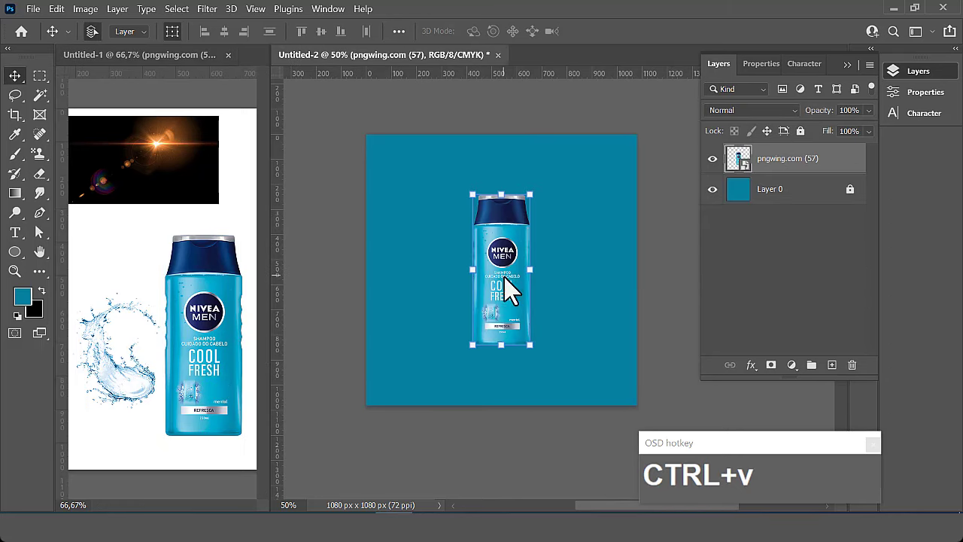
pyautogui.click(520, 246)
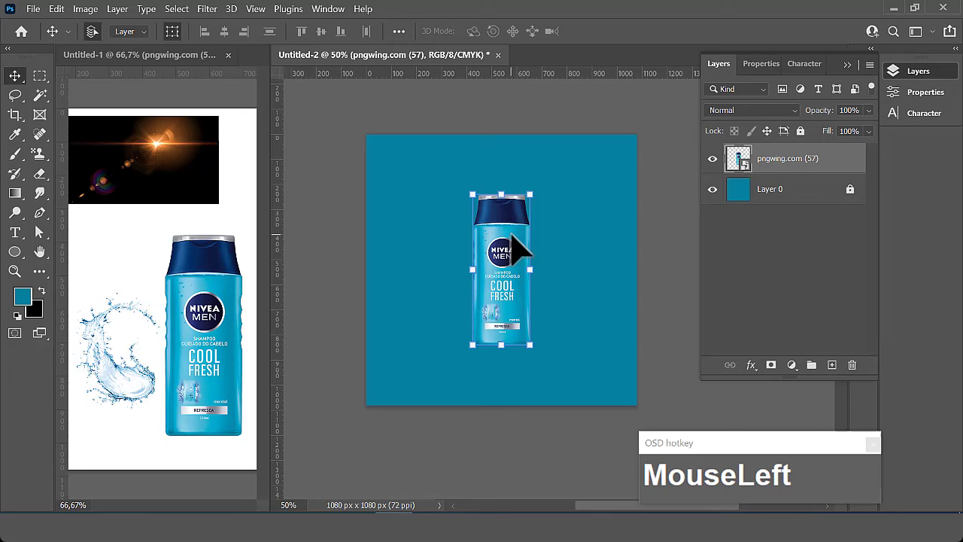
pyautogui.press('ctrl+a')
pyautogui.click(236, 44)
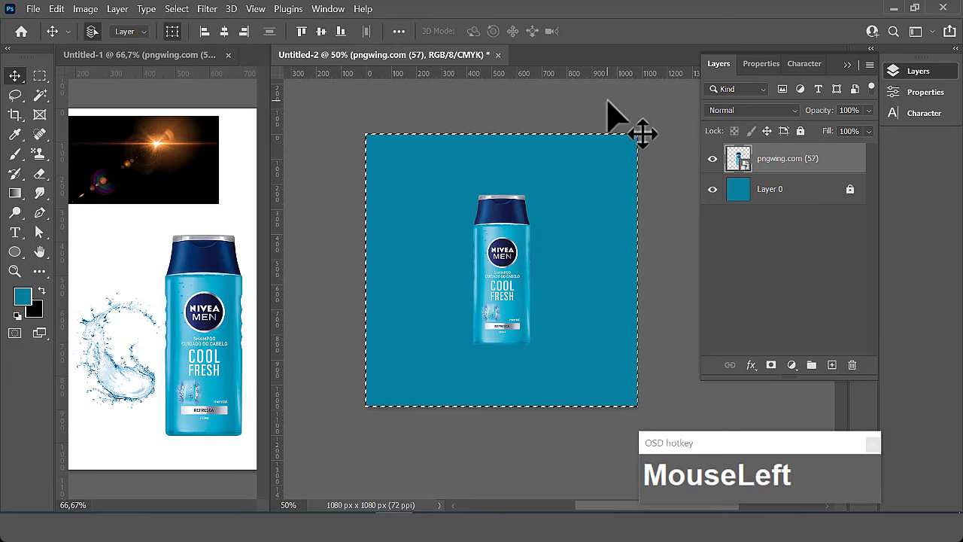
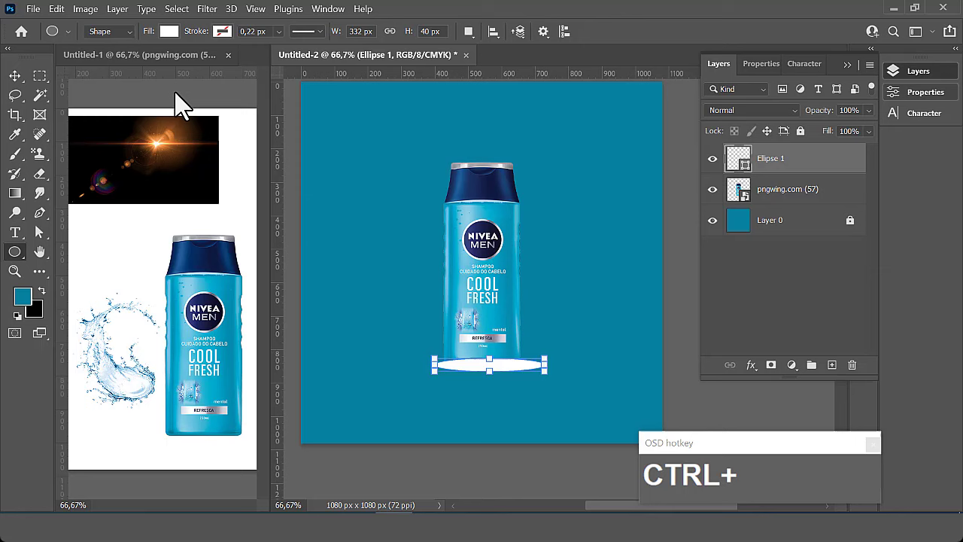
# Step: Draw a white 332×40 px ellipse under the bottle's base and duplicate its layer
pyautogui.moveTo(29, 86); pyautogui.dragTo(506, 382)
pyautogui.click(826, 207)
pyautogui.click(229, 43)
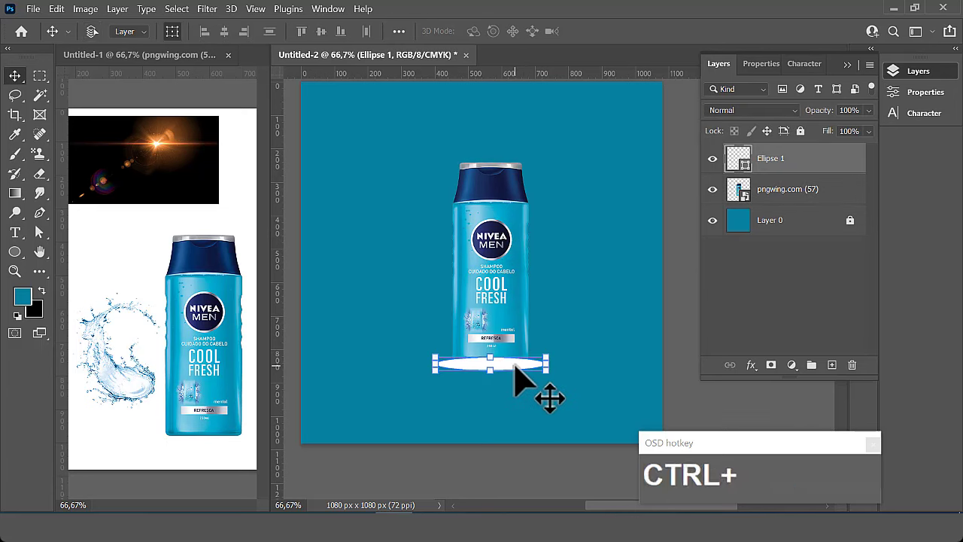
pyautogui.click(805, 210)
# Step: Stack many slightly lower ellipse copies (up to copy 16) into a thick white podium
pyautogui.press('Down')
pyautogui.press('Down')
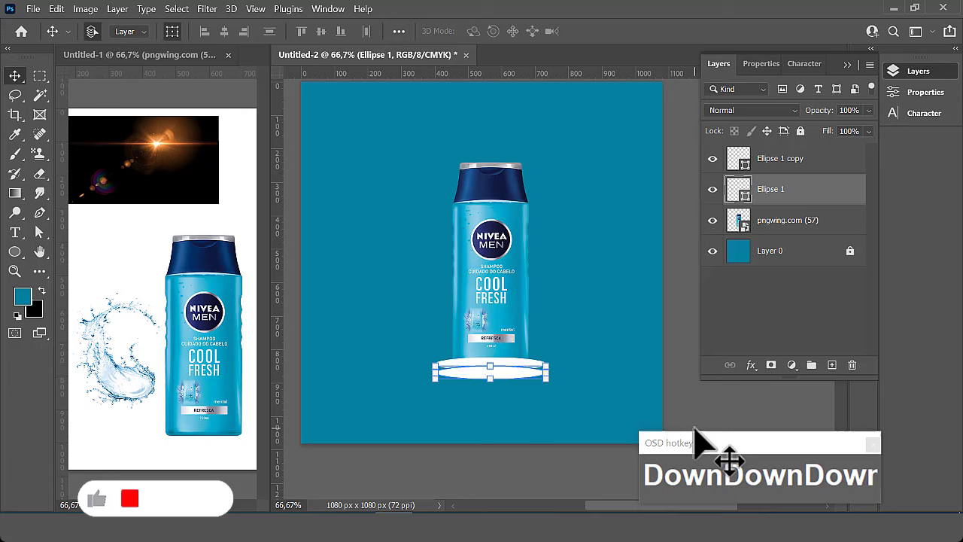
pyautogui.press('Down')
pyautogui.press('Down')
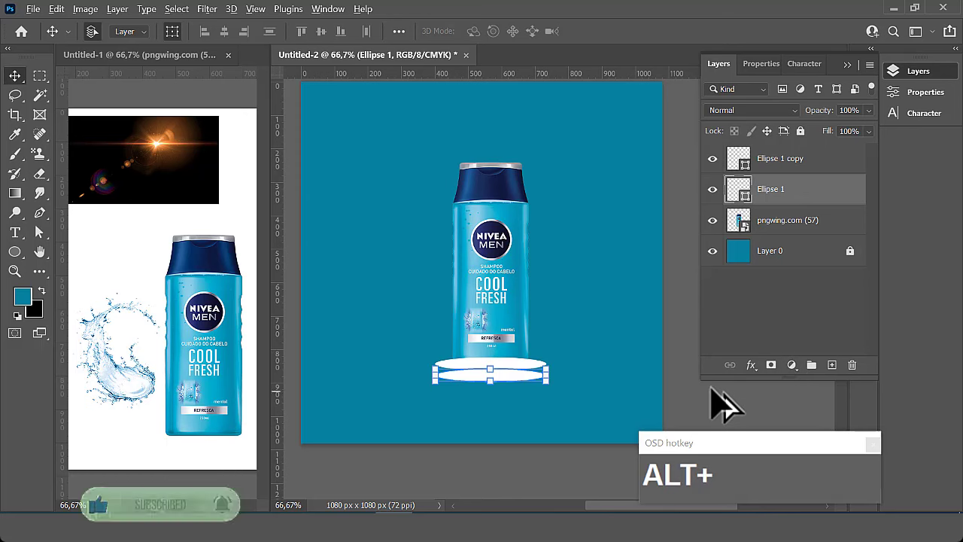
pyautogui.press('alt+Up')
pyautogui.press('alt+Up')
pyautogui.press('alt+Up')
pyautogui.press('alt+Up')
pyautogui.press('alt+Up')
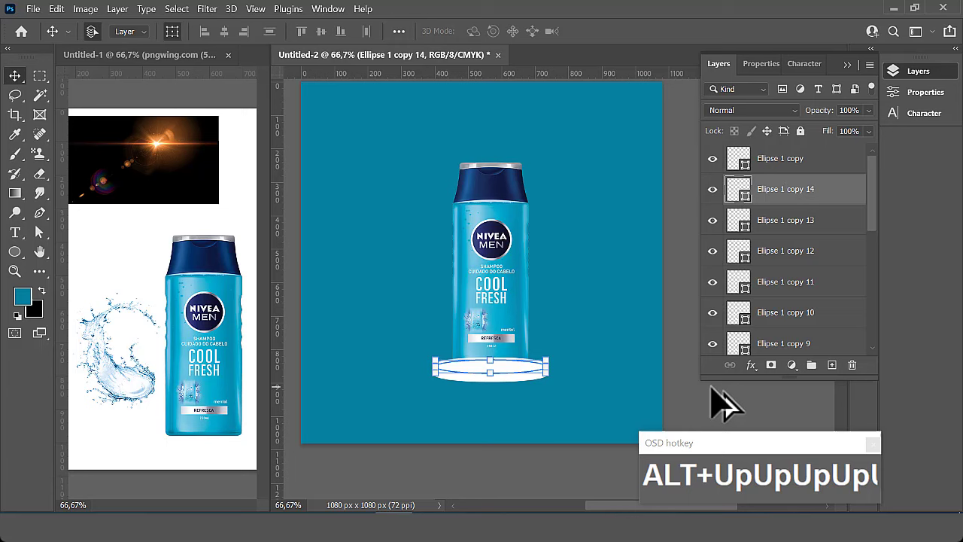
pyautogui.click(686, 374)
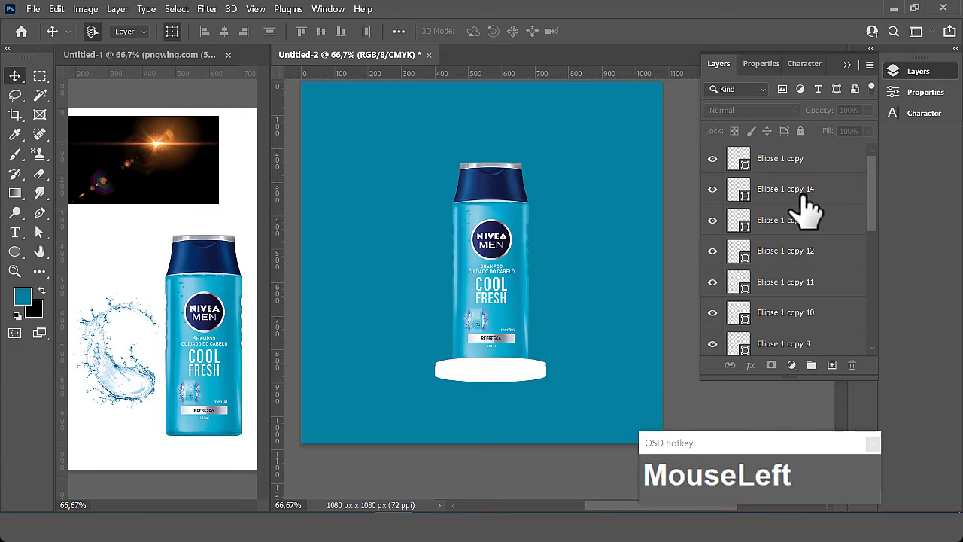
pyautogui.press('alt+Up')
# Step: Select all the stacked ellipse copies together in the Layers panel
pyautogui.click(695, 296)
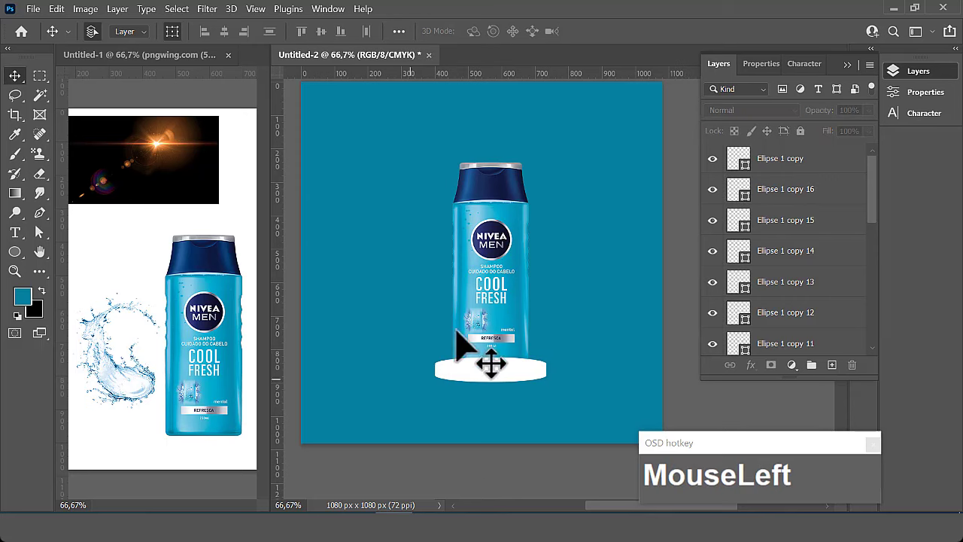
pyautogui.scroll(3)
pyautogui.click(806, 201)
pyautogui.scroll(-3)
pyautogui.scroll(-3)
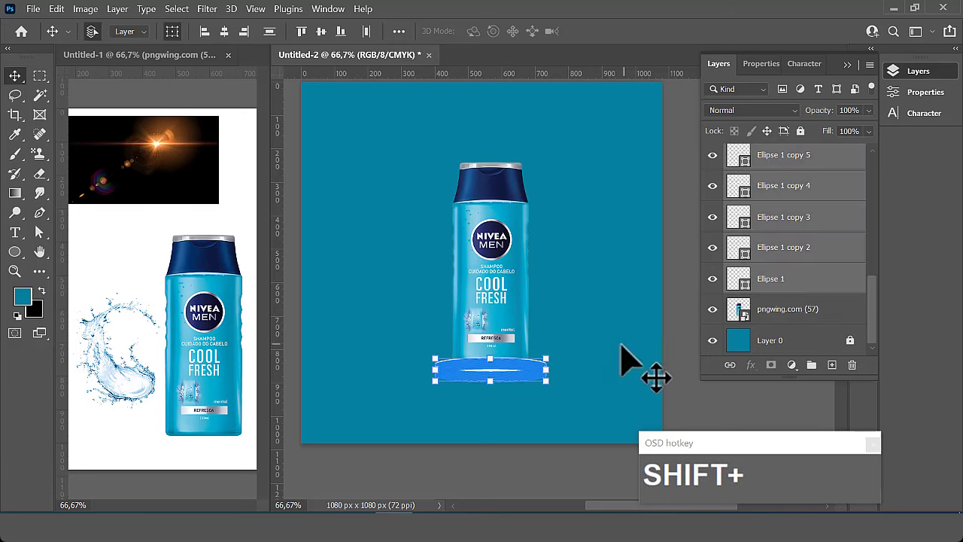
# Step: Bring up the layer commands for the selected ellipse copies to merge them
pyautogui.rightClick(793, 290)
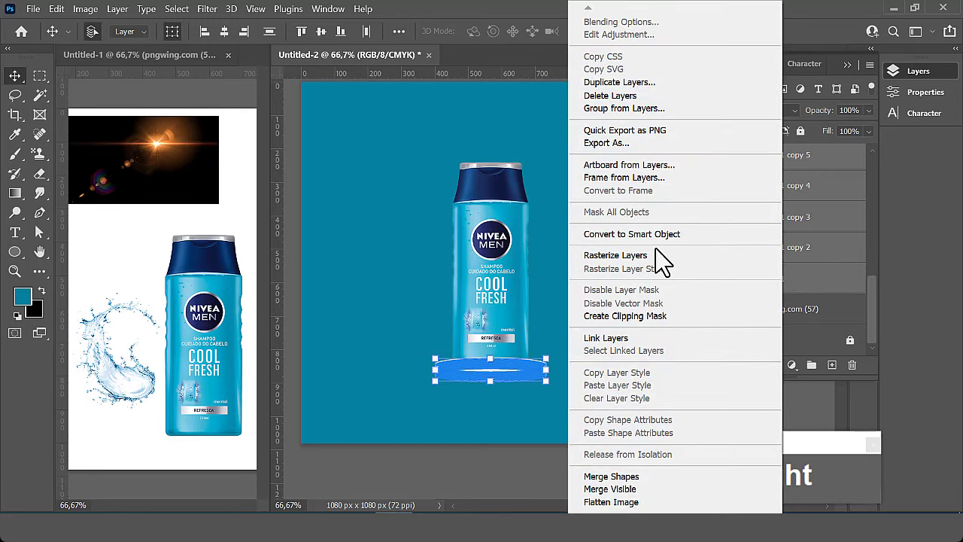
# Step: Sample a blue from the bottle for the podium's gradient overlay (Linear, 78°, 123%)
pyautogui.moveTo(648, 250); pyautogui.dragTo(892, 117)
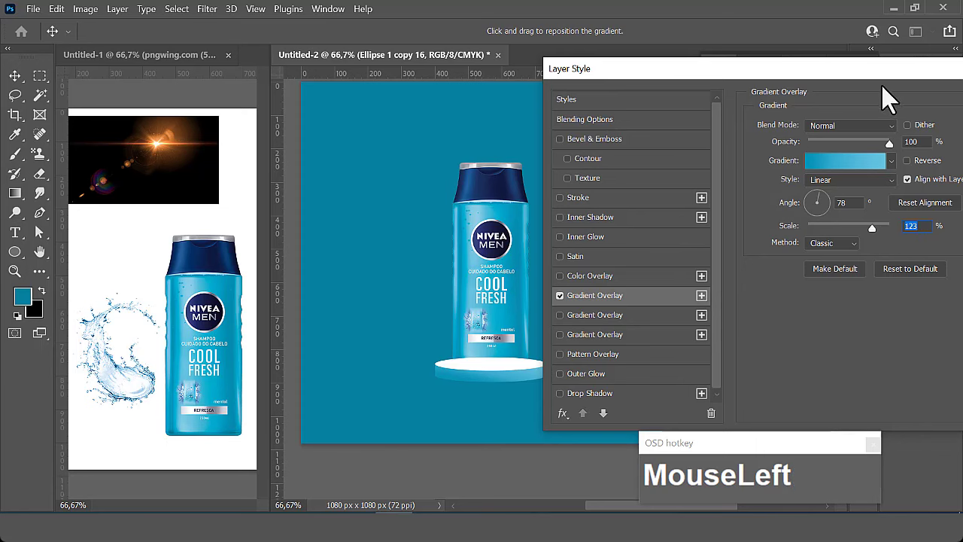
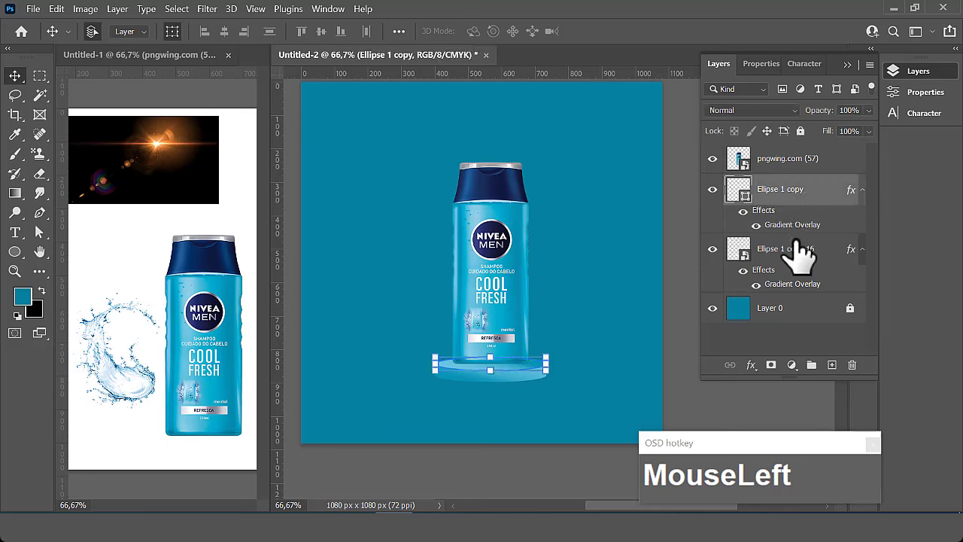
# Step: Add the podium body layer to the selection for stretching it taller
pyautogui.click(804, 259)
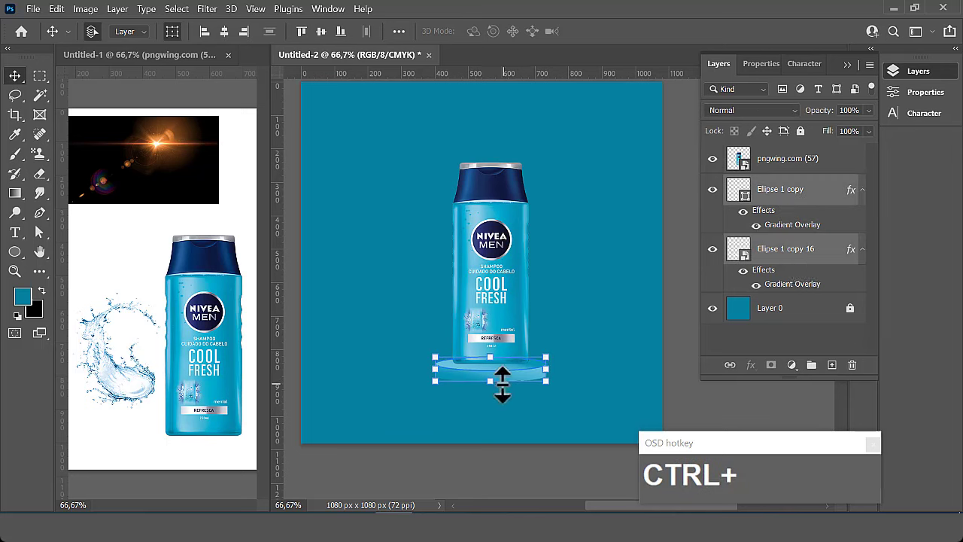
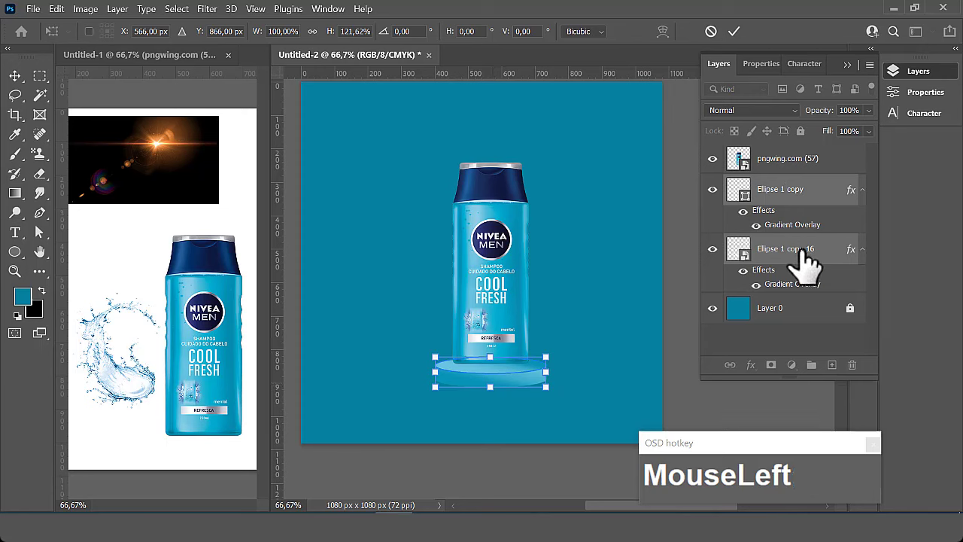
# Step: Convert both podium disc layers to smart objects and widen the lower disc under the bottle
pyautogui.rightClick(808, 252)
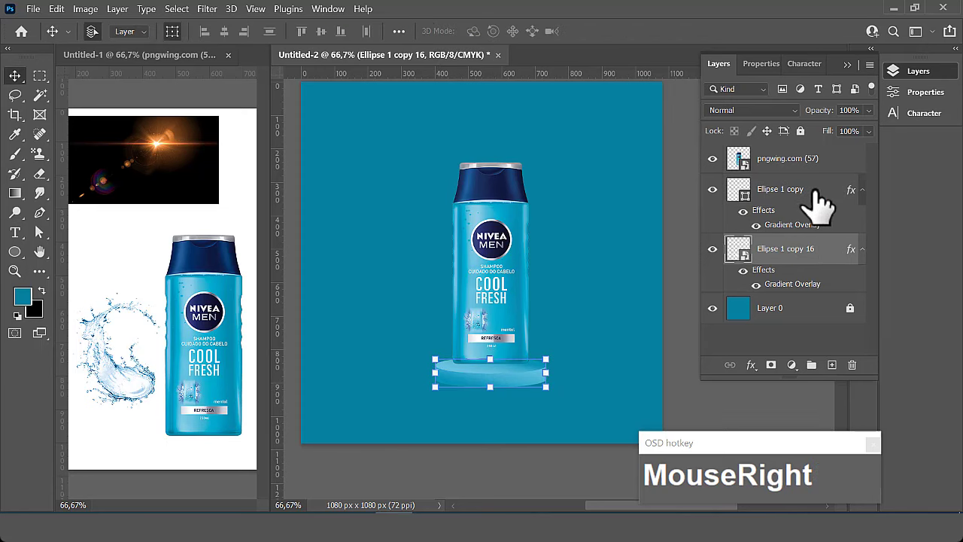
pyautogui.click(823, 202)
pyautogui.rightClick(823, 203)
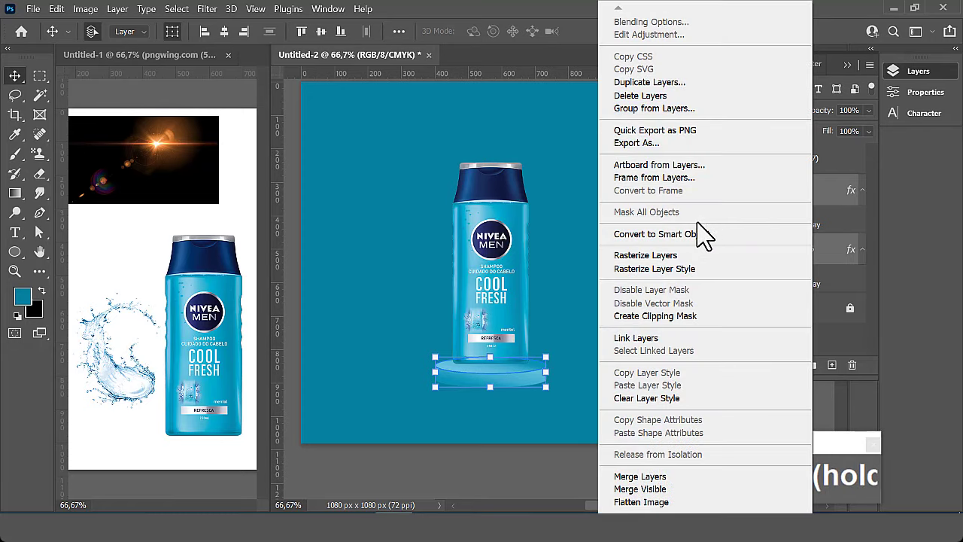
pyautogui.click(689, 248)
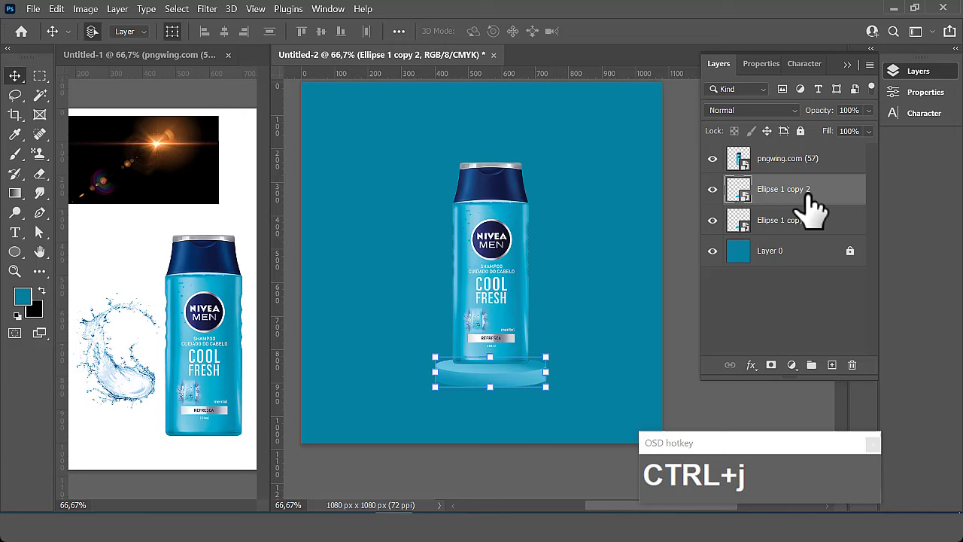
pyautogui.moveTo(509, 279); pyautogui.dragTo(525, 395)
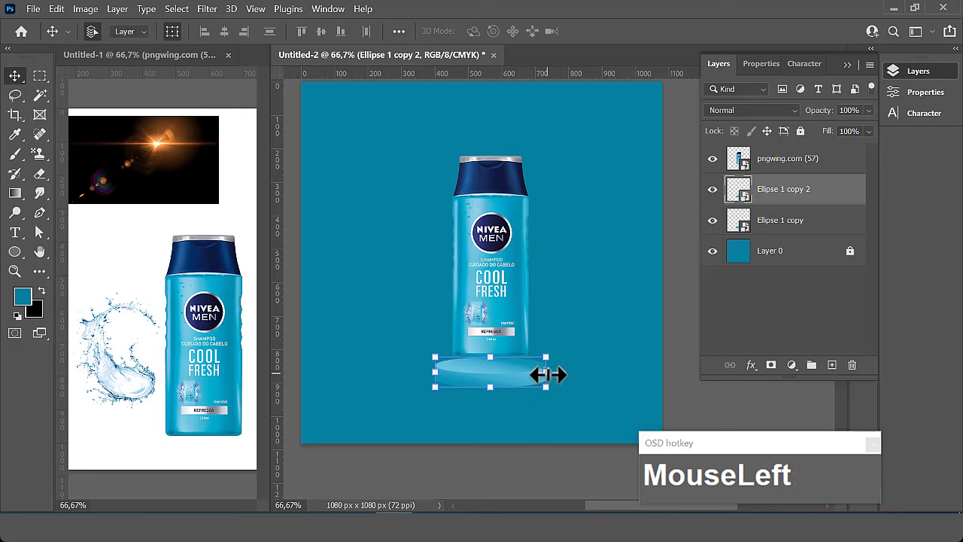
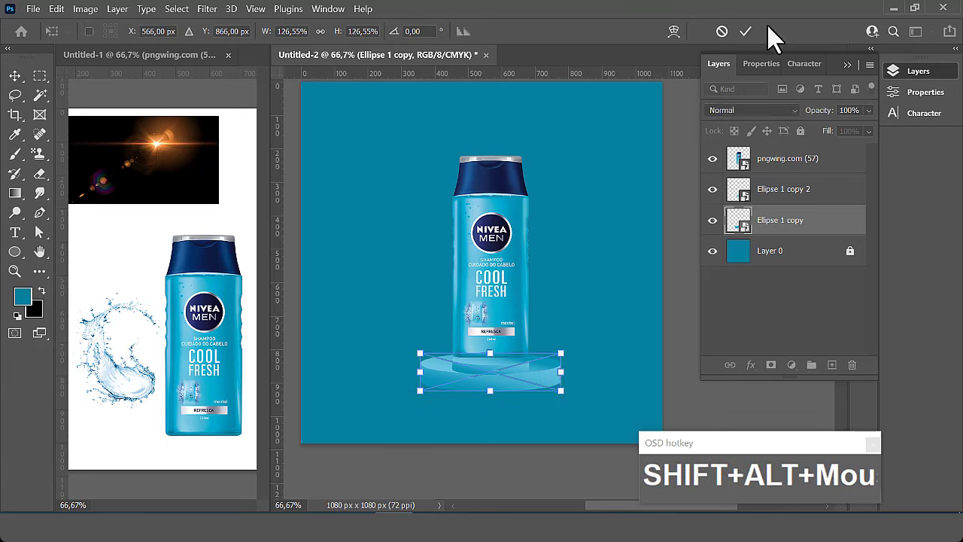
# Step: Give the top podium disc a soft drop shadow at 25% opacity and 115° angle
pyautogui.moveTo(805, 200); pyautogui.dragTo(841, 202)
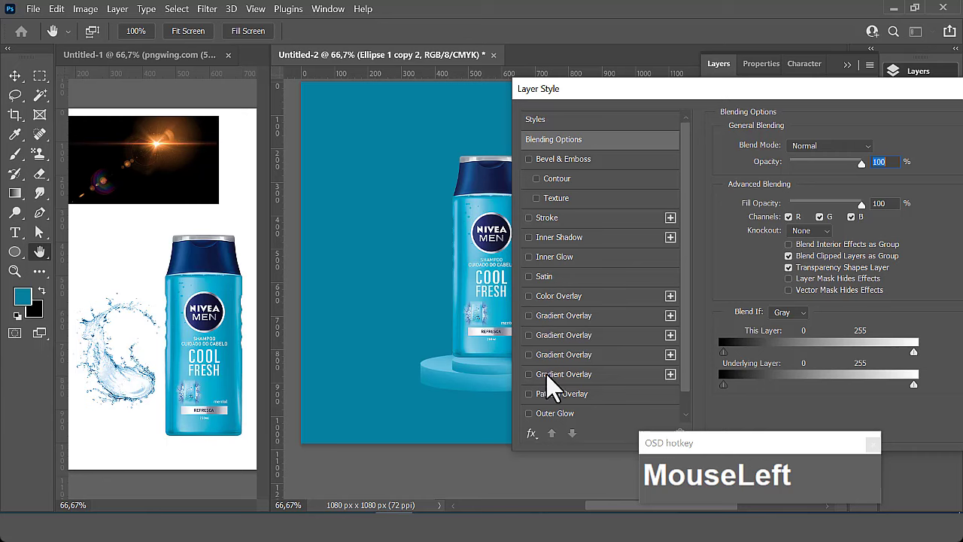
pyautogui.scroll(-3)
pyautogui.moveTo(536, 427); pyautogui.dragTo(794, 263)
pyautogui.press('Down')
pyautogui.press('Down')
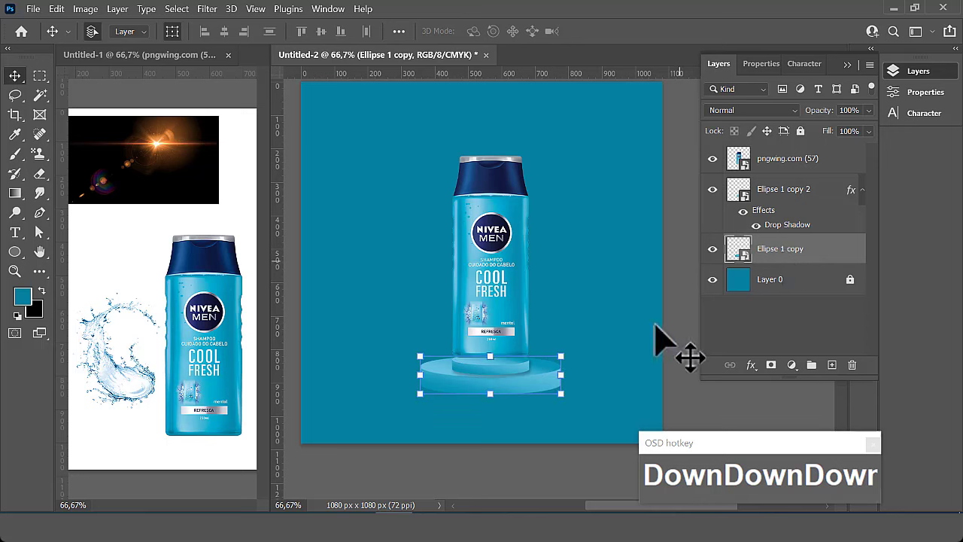
# Step: Add a new empty layer below the bottle and ready the Ellipse tool with black fill
pyautogui.click(564, 492)
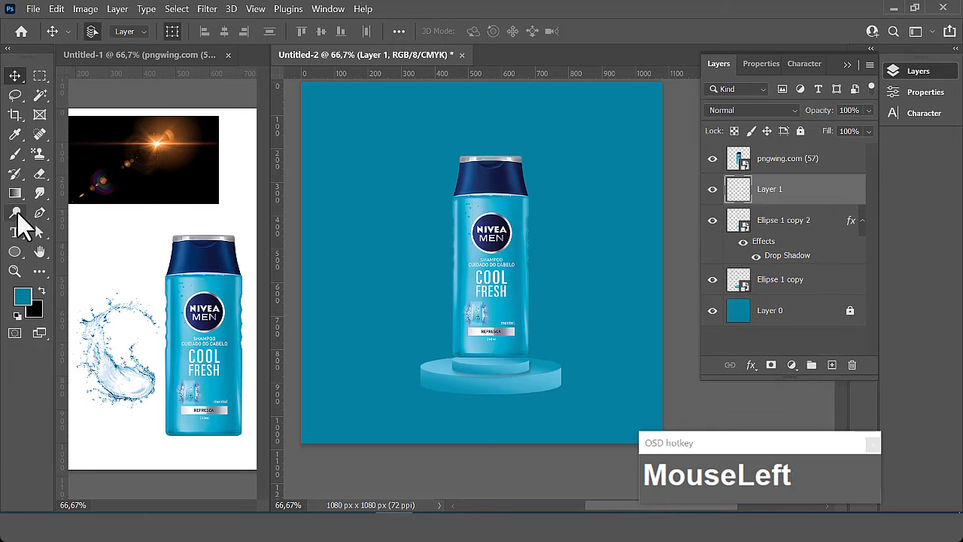
pyautogui.rightClick(24, 265)
pyautogui.click(83, 279)
pyautogui.press('x')
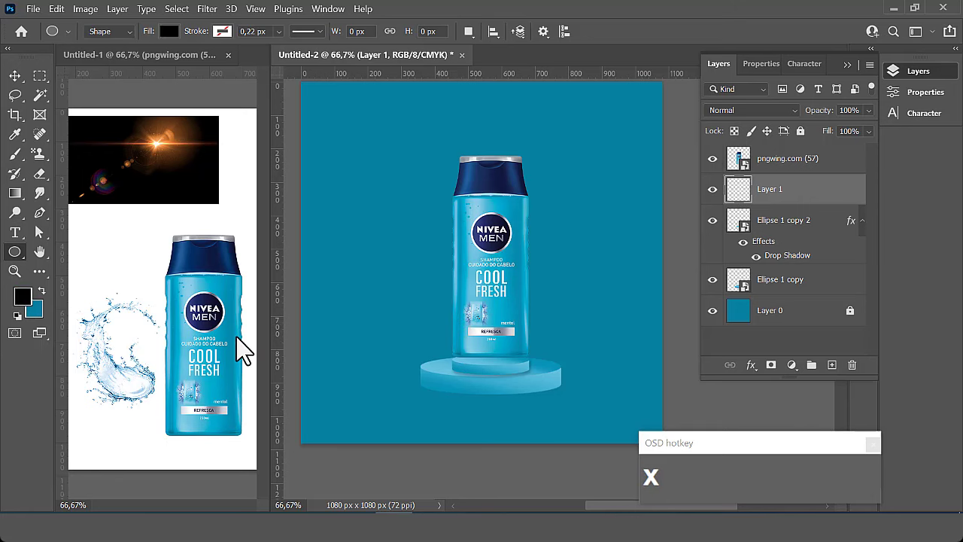
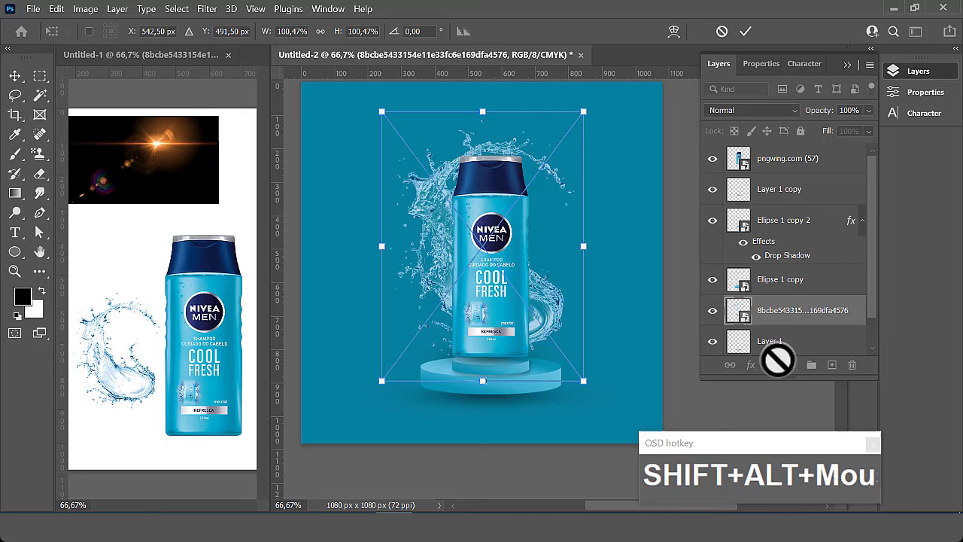
# Step: Bring the water-splash image into the poster document and position it behind the bottle
pyautogui.moveTo(756, 39); pyautogui.dragTo(58, 283)
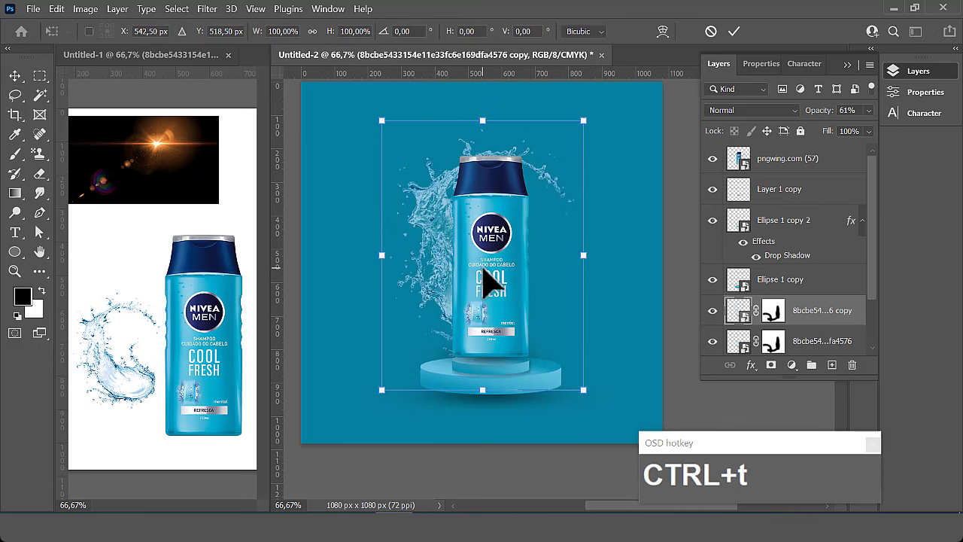
# Step: Flip the duplicated splash copy horizontally so water frames both sides of the bottle
pyautogui.rightClick(491, 280)
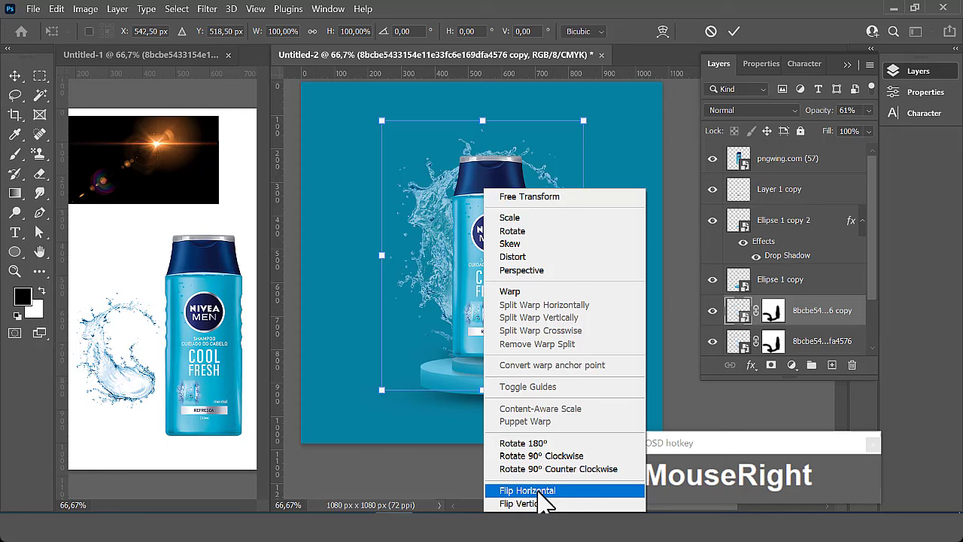
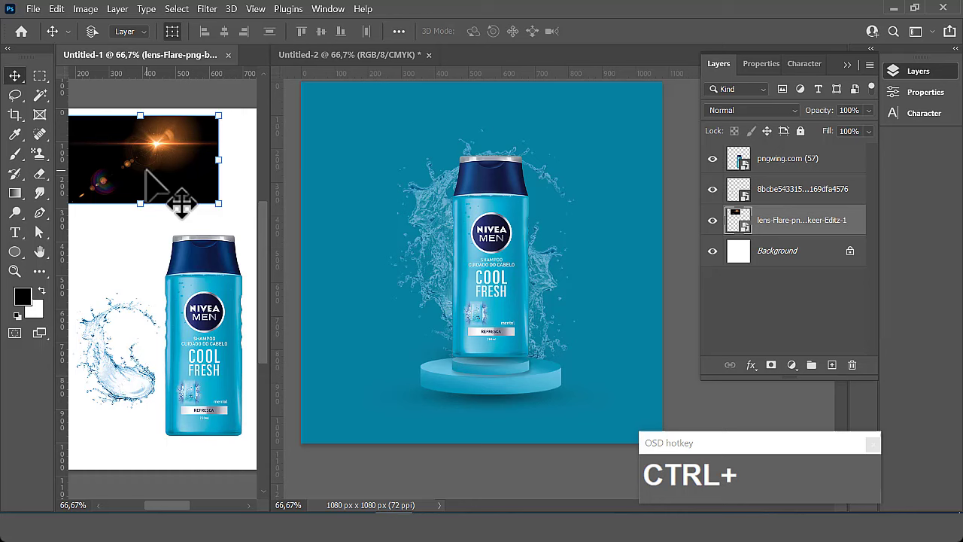
# Step: Return to the poster document to receive the lens flare above the splash layers
pyautogui.click(380, 218)
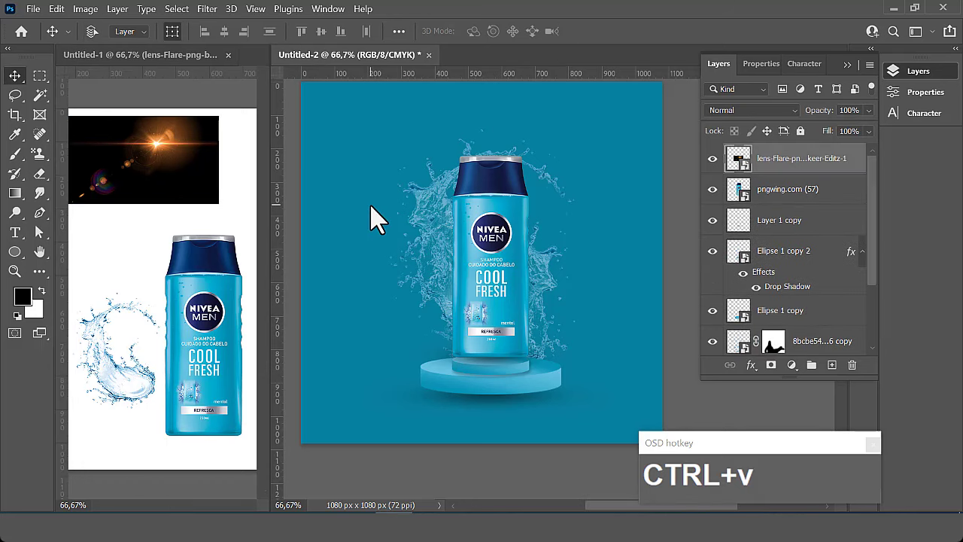
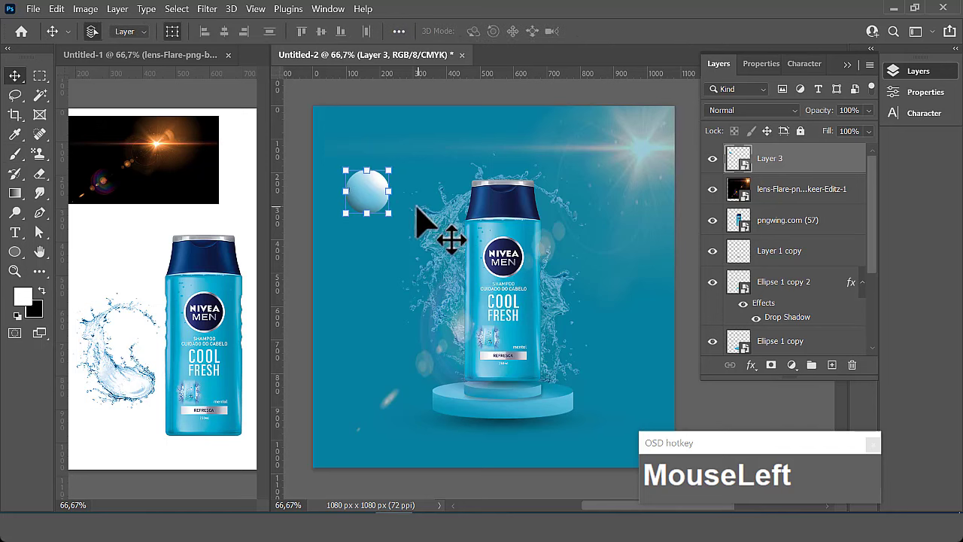
# Step: Place sphere copies to the right of the bottle and near the podium's lower left
pyautogui.click(373, 211)
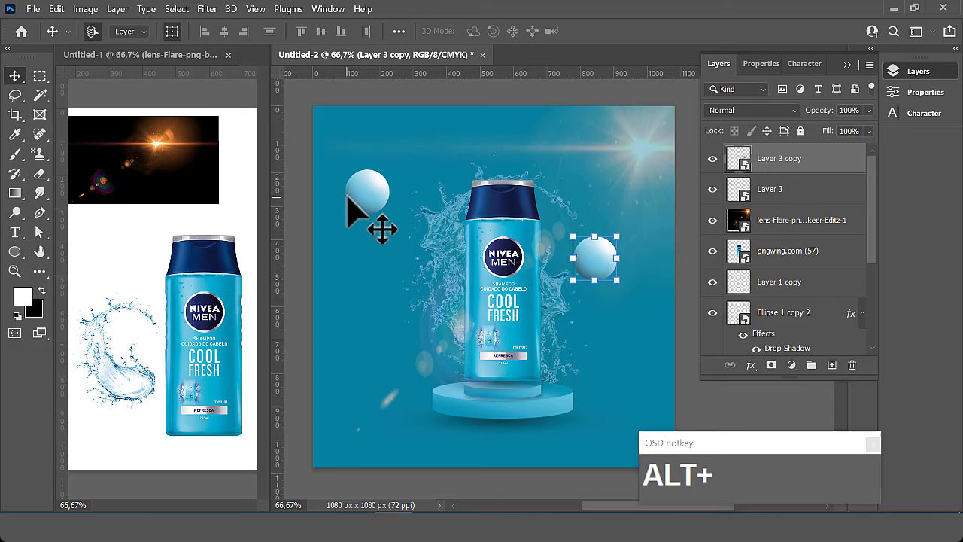
pyautogui.moveTo(364, 208); pyautogui.dragTo(398, 387)
# Step: Hide the Layers panel and zoom to view the whole poster with its three spheres
pyautogui.click(615, 275)
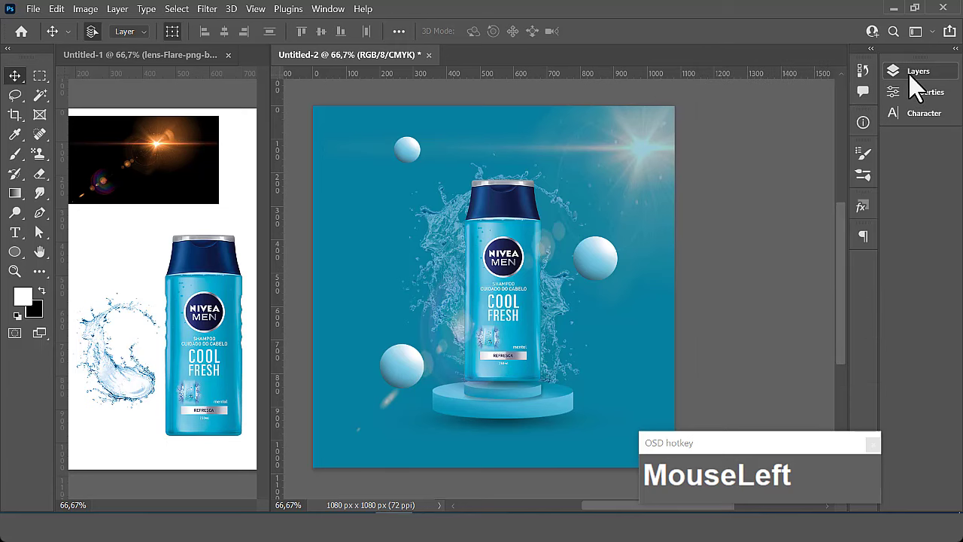
pyautogui.scroll(-3)
pyautogui.moveTo(923, 80); pyautogui.dragTo(621, 436)
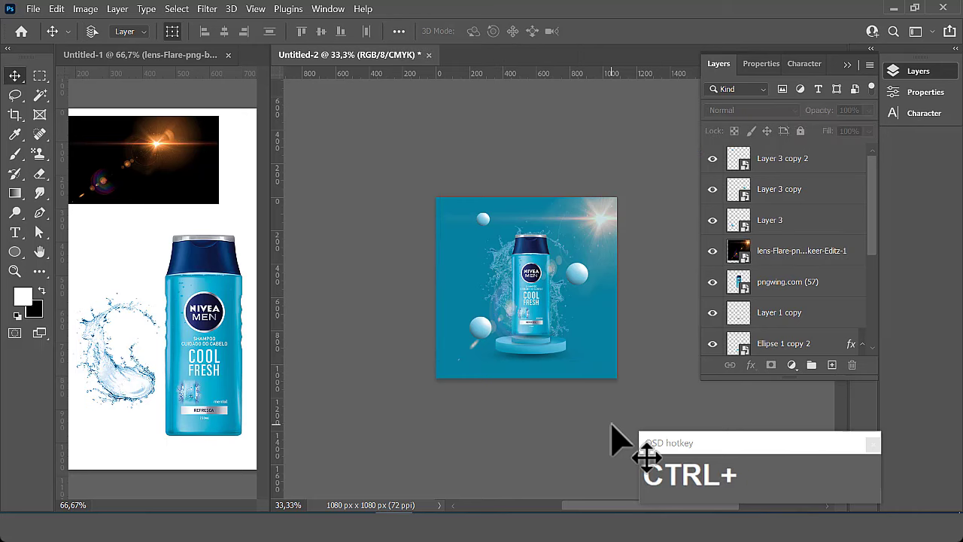